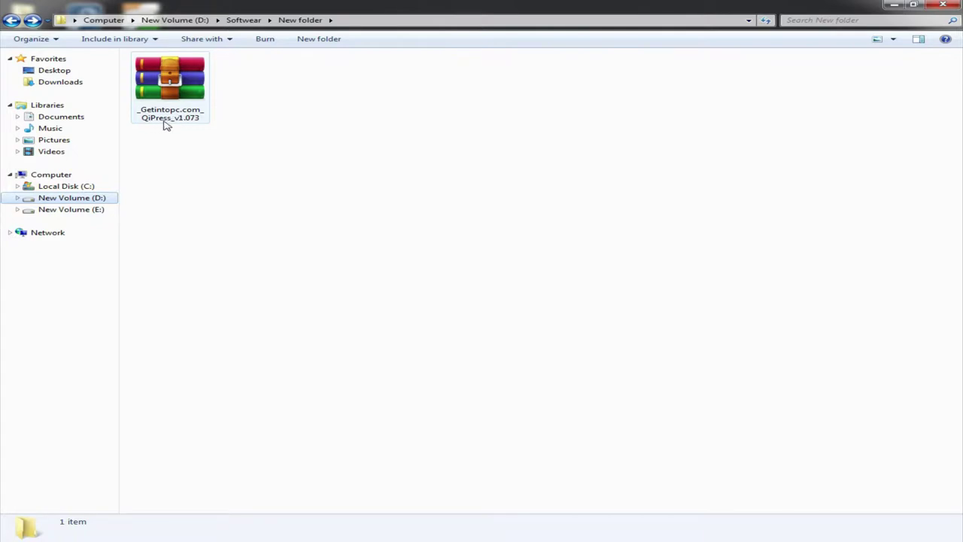
Extract the QiPress v1.073 archive into its own folder using WinRAR
key(F8)
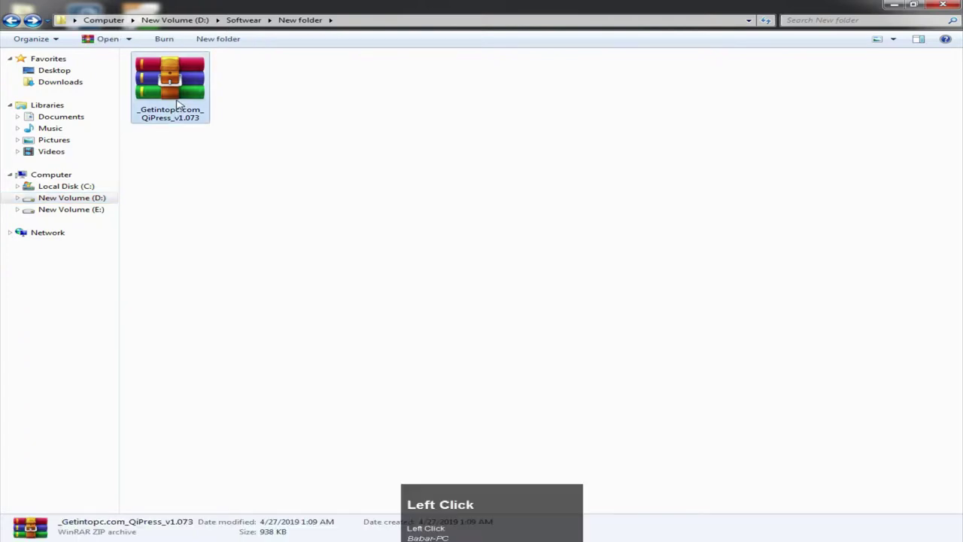
right_click(184, 99)
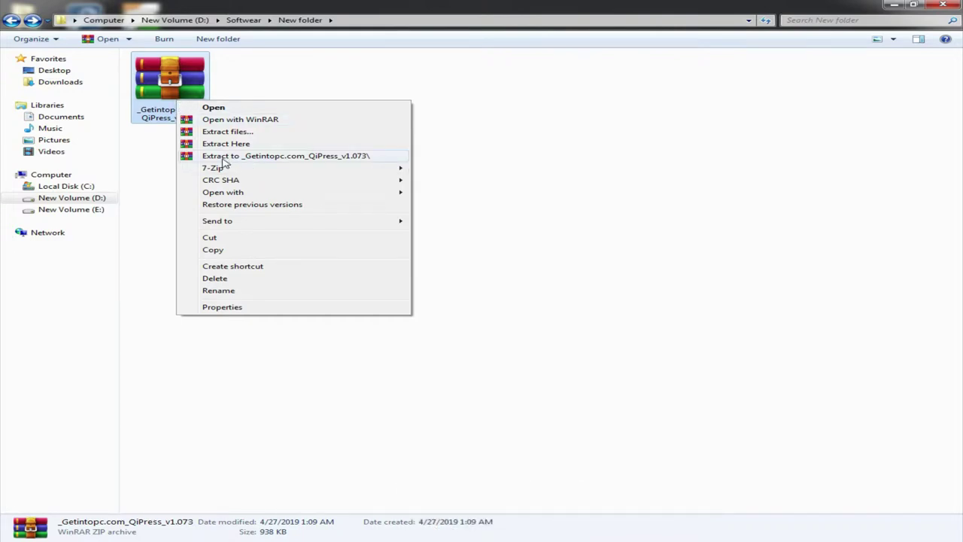
click(284, 156)
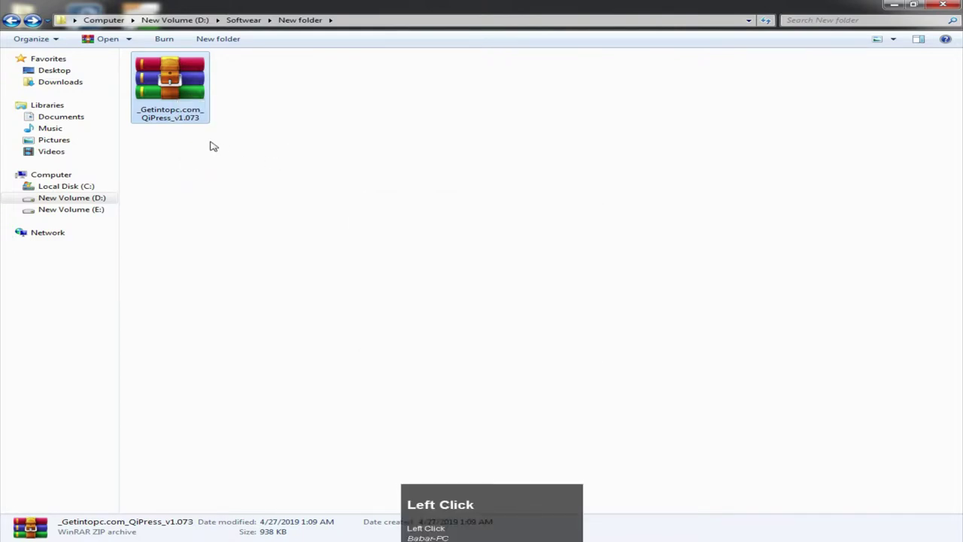
Send the extracted QiPress application to the desktop as a shortcut
click(176, 93)
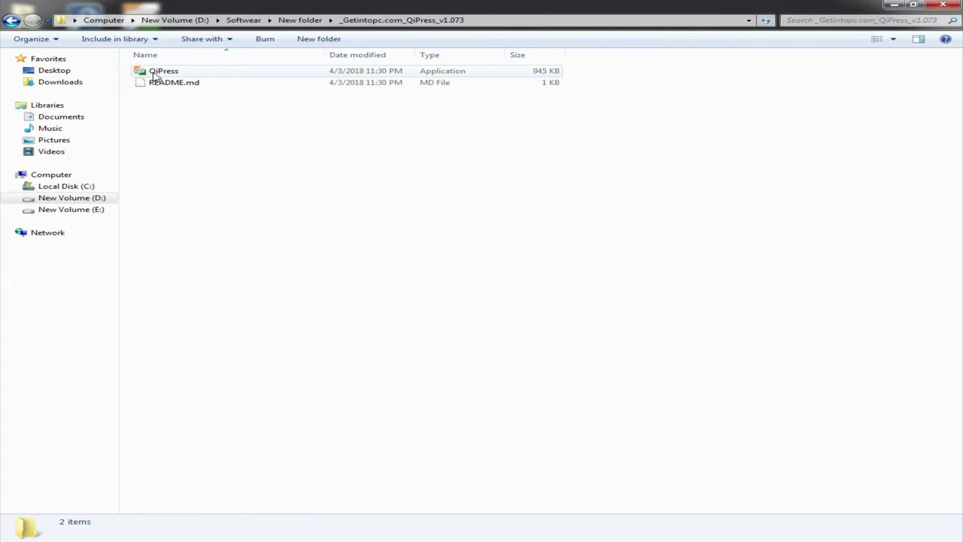
right_click(160, 71)
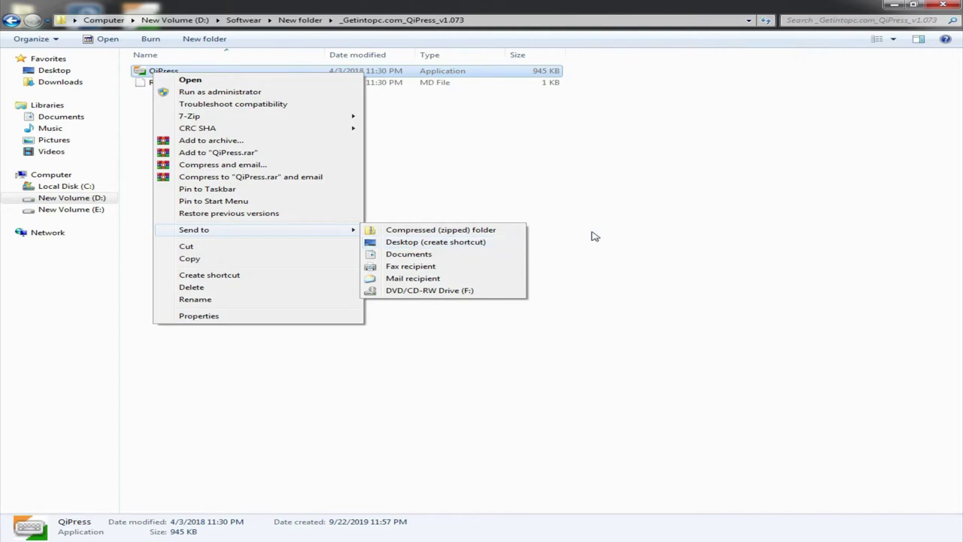
right_click(642, 224)
click(642, 225)
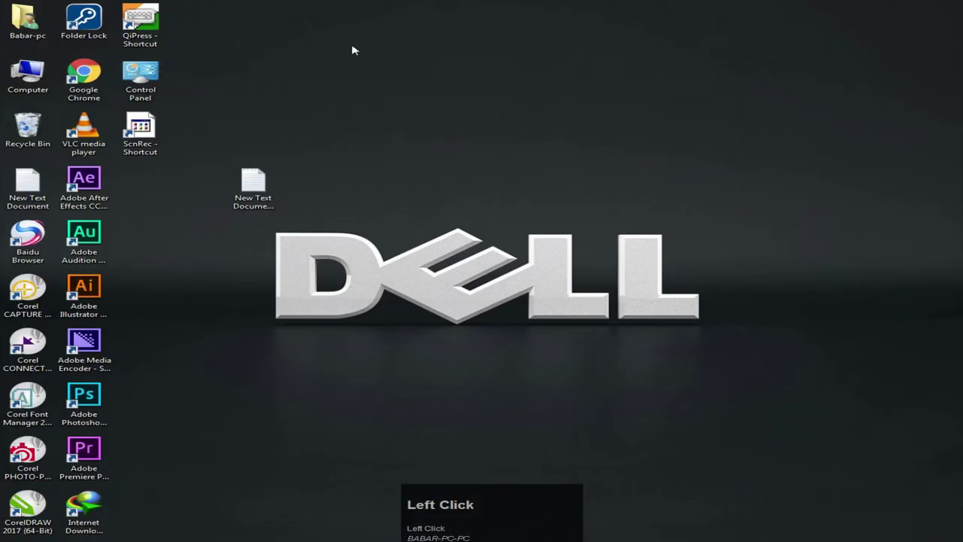
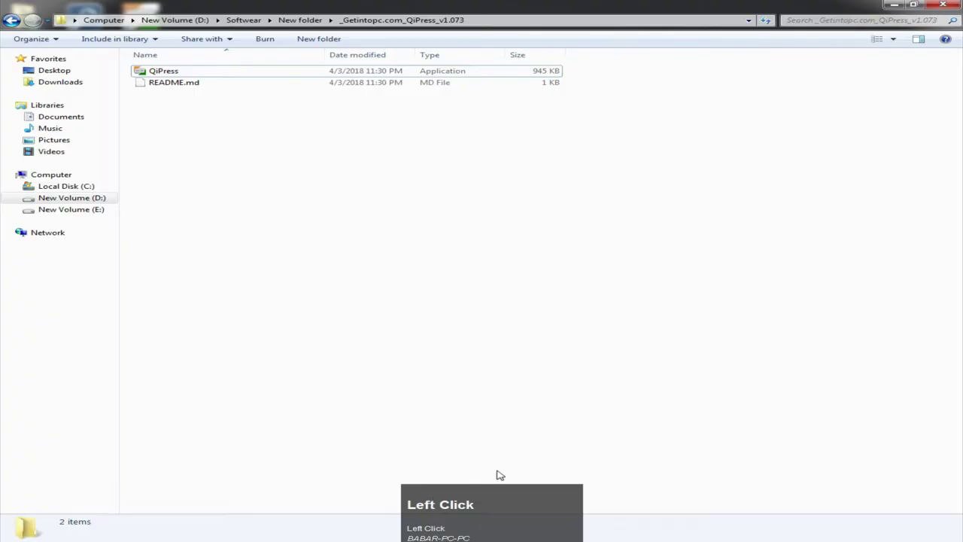
right_click(512, 462)
click(435, 440)
right_click(520, 411)
click(479, 414)
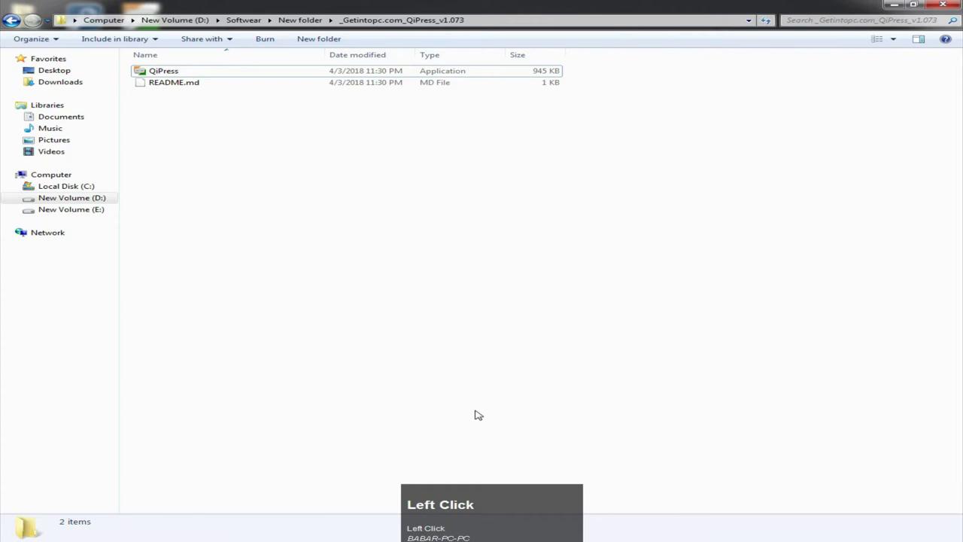
text(ba)
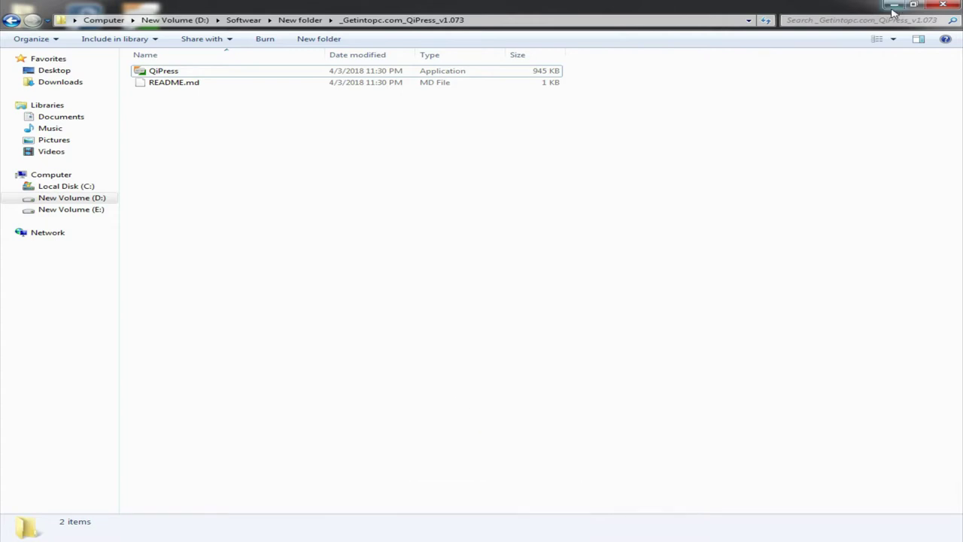
Minimize Explorer and load New Text Document (2) from the desktop in Notepad
click(899, 7)
scroll(down, 3)
click(321, 239)
Enter random letters 'aadgfdgfdgf' to show QiPress key display, then close Notepad
key(Return)
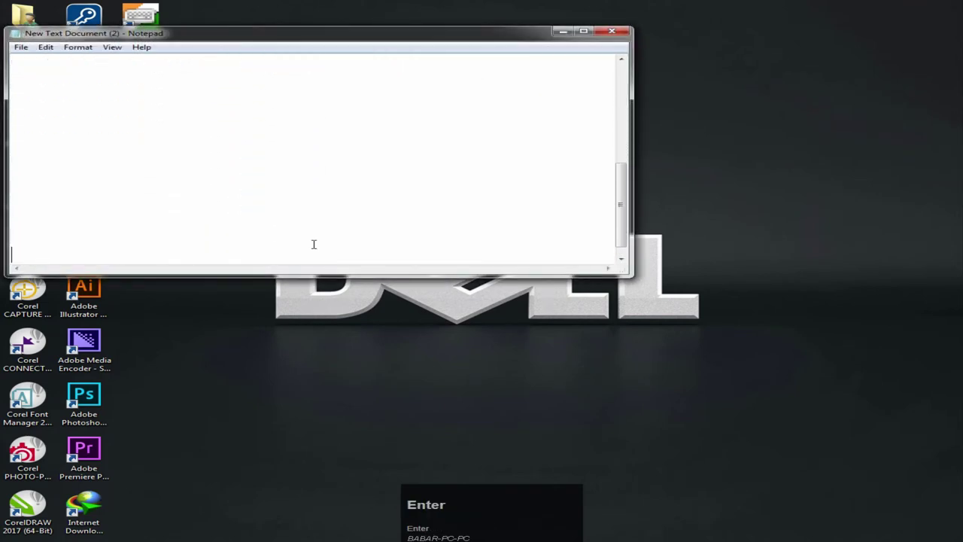
key(a)
text(ad)
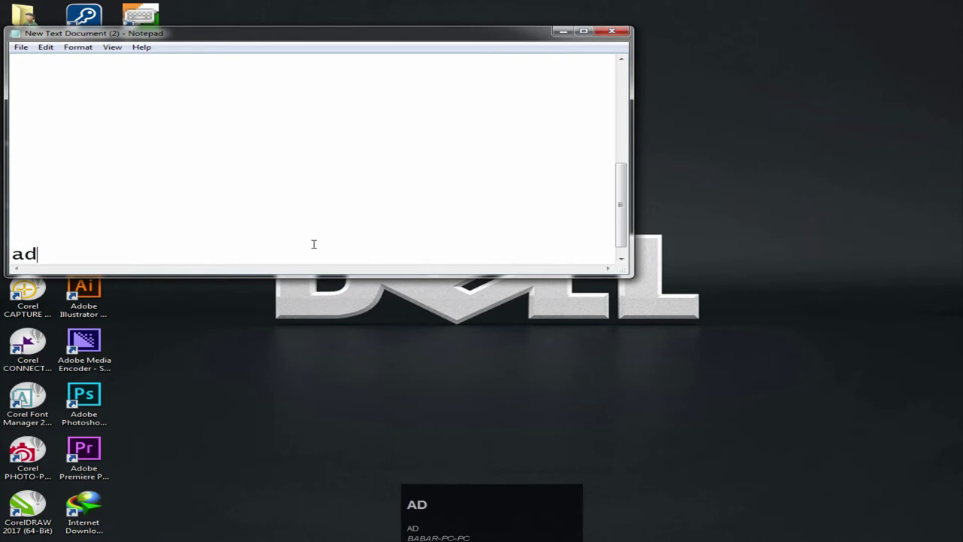
text(gfdgfdgf)
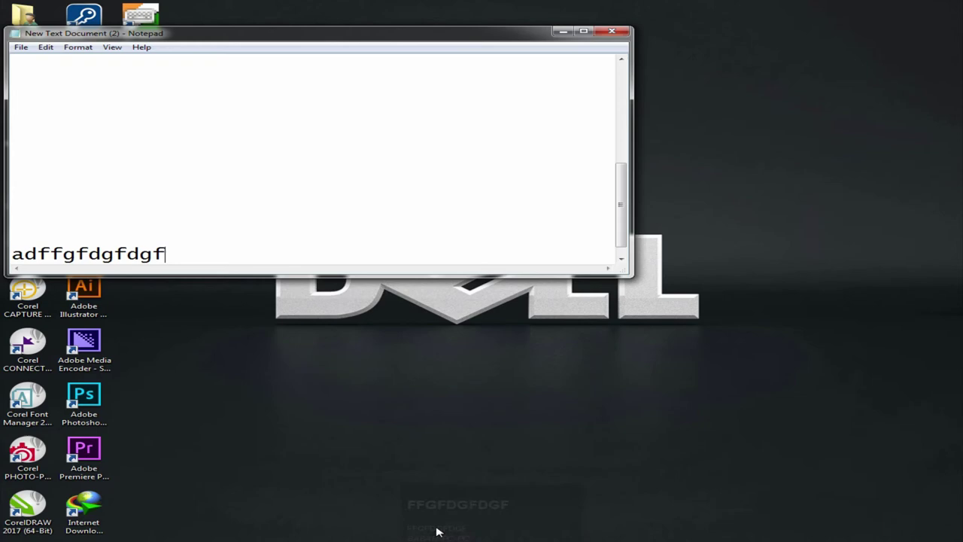
click(621, 34)
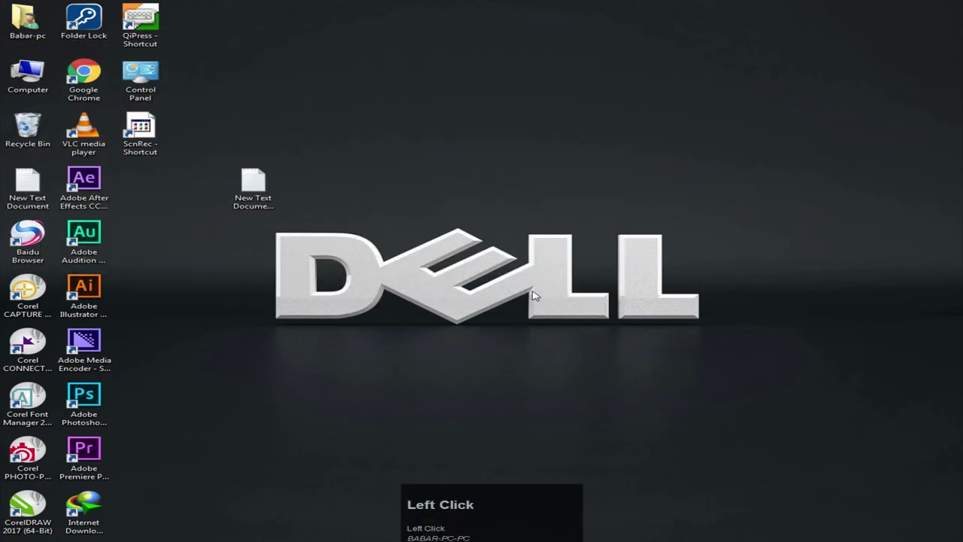